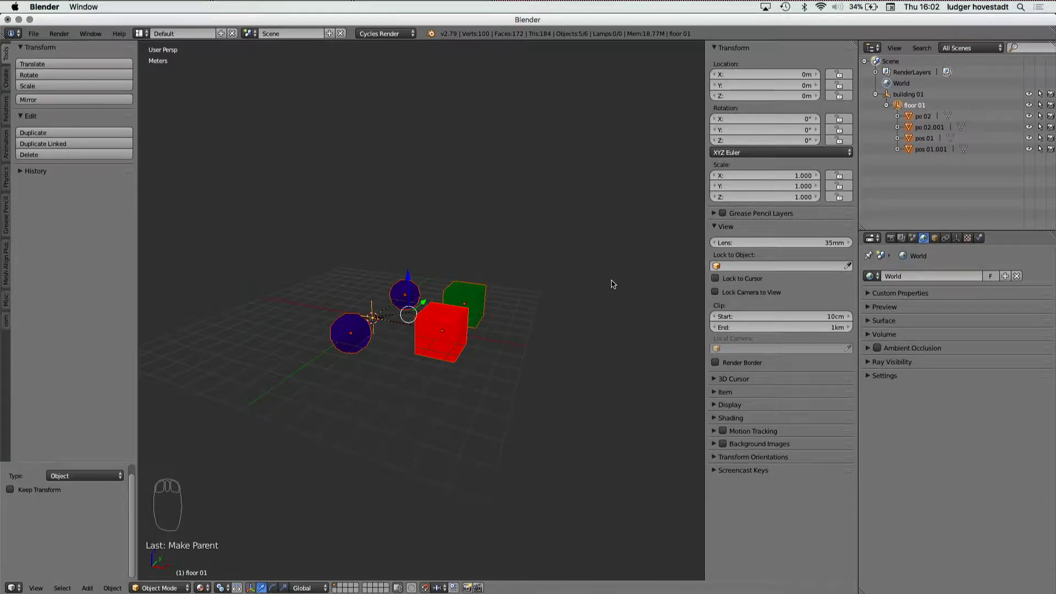
Hide the transform panel and select floor 01's four children via Select Grouped
left_click_drag(615, 282, 438, 321)
key("n")
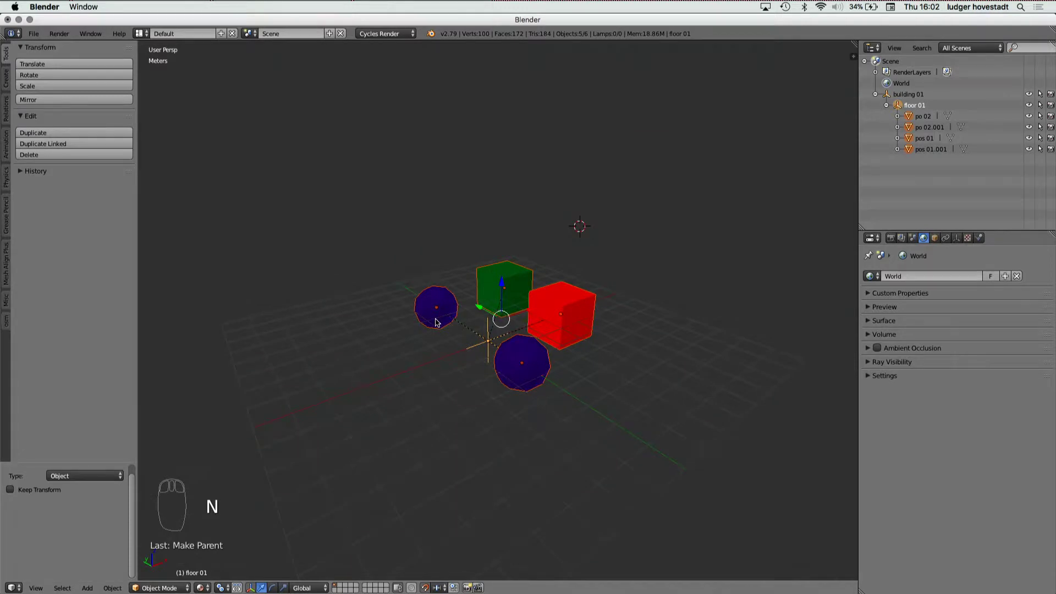
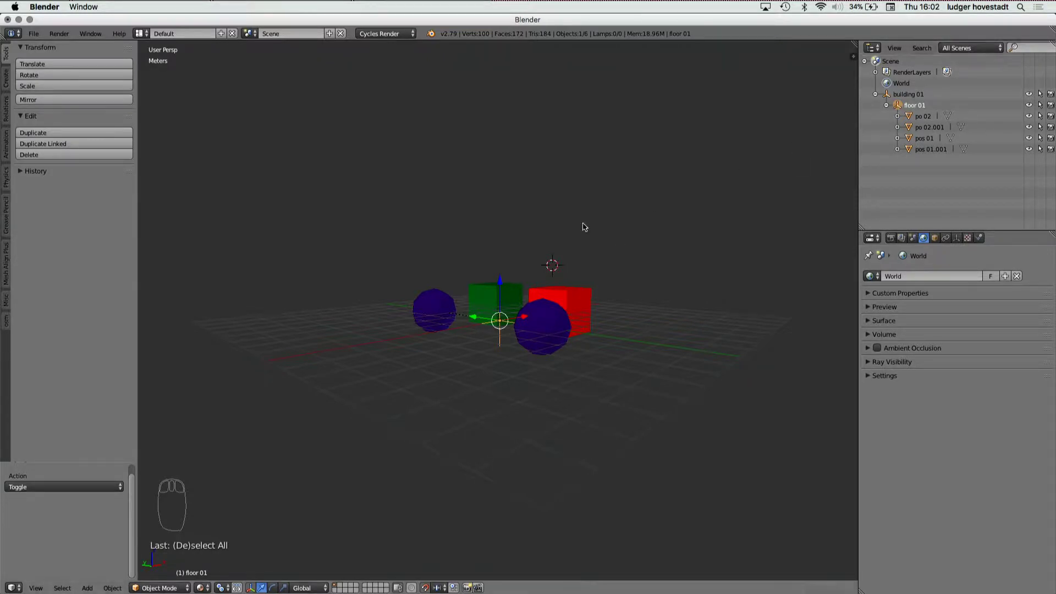
key("shift+g")
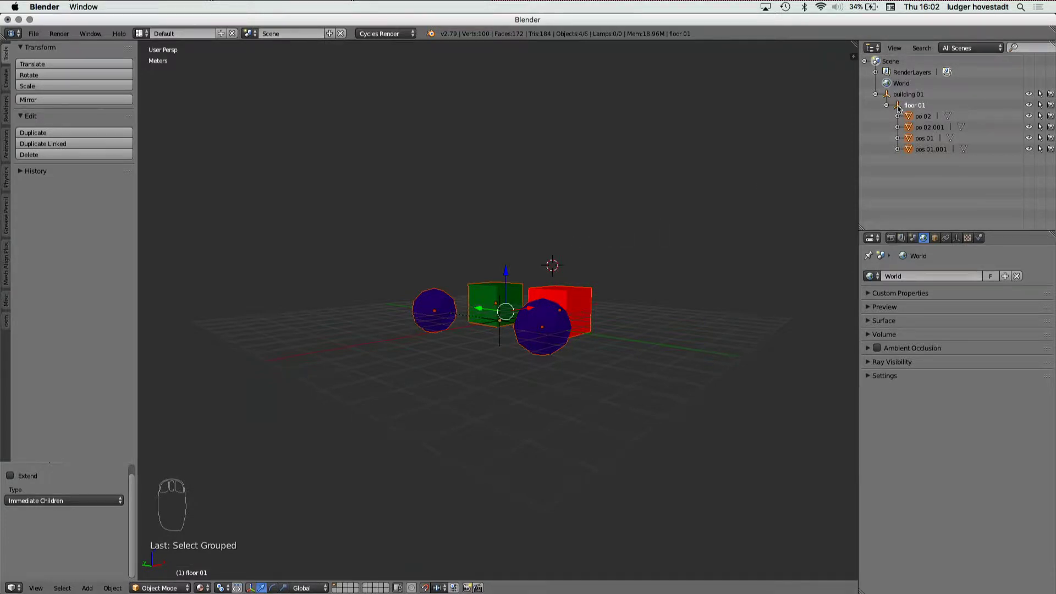
Duplicate the floor 01 empty with its four child cubes and spheres as floor 01.001
left_click_drag(898, 107, 719, 224)
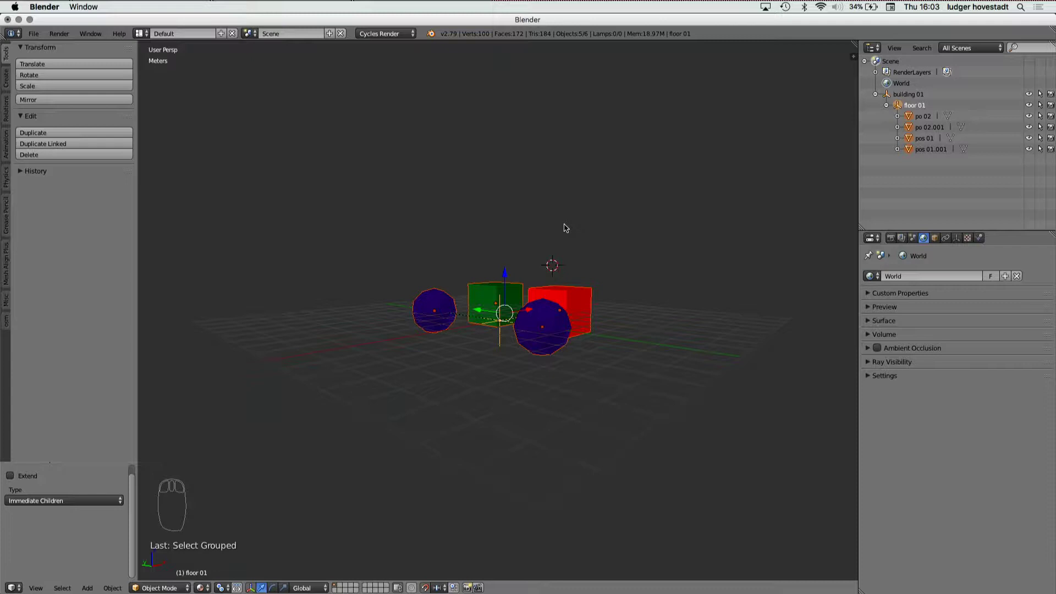
key("alt+d")
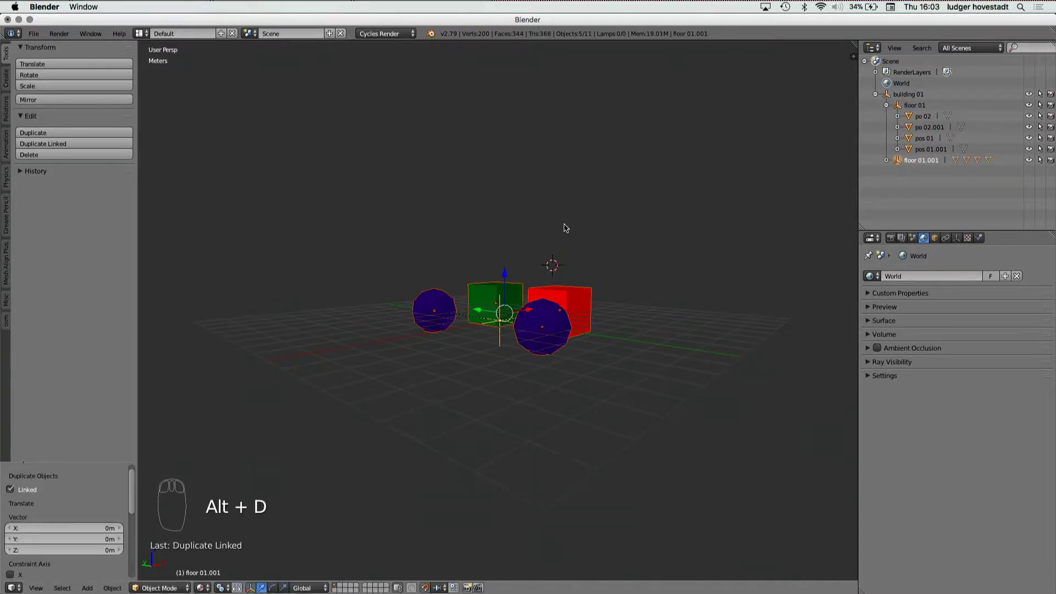
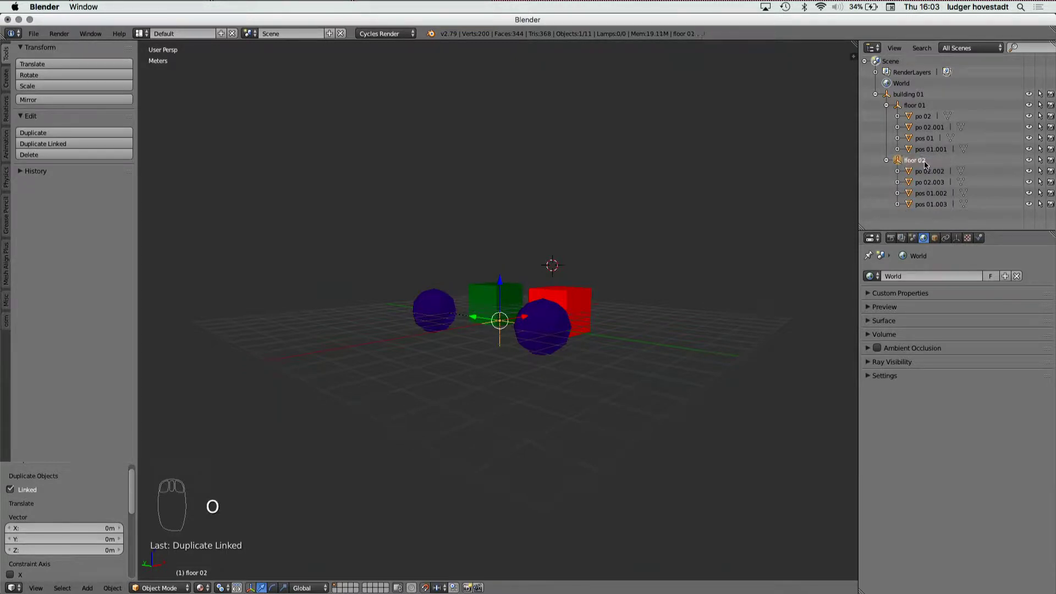
Move the floor 02 group up along Z so it stacks above floor 01
key("n")
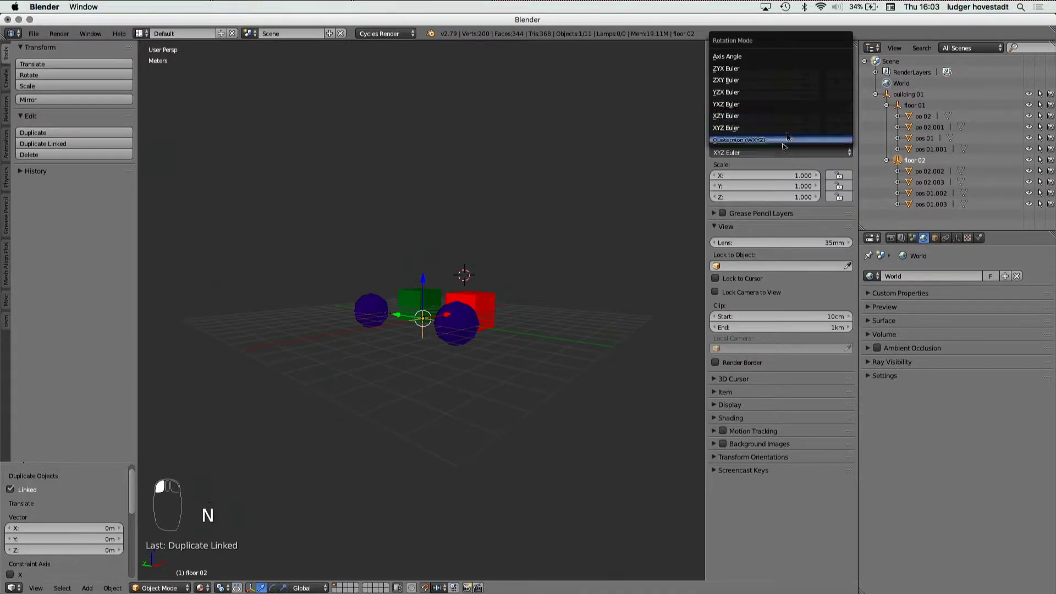
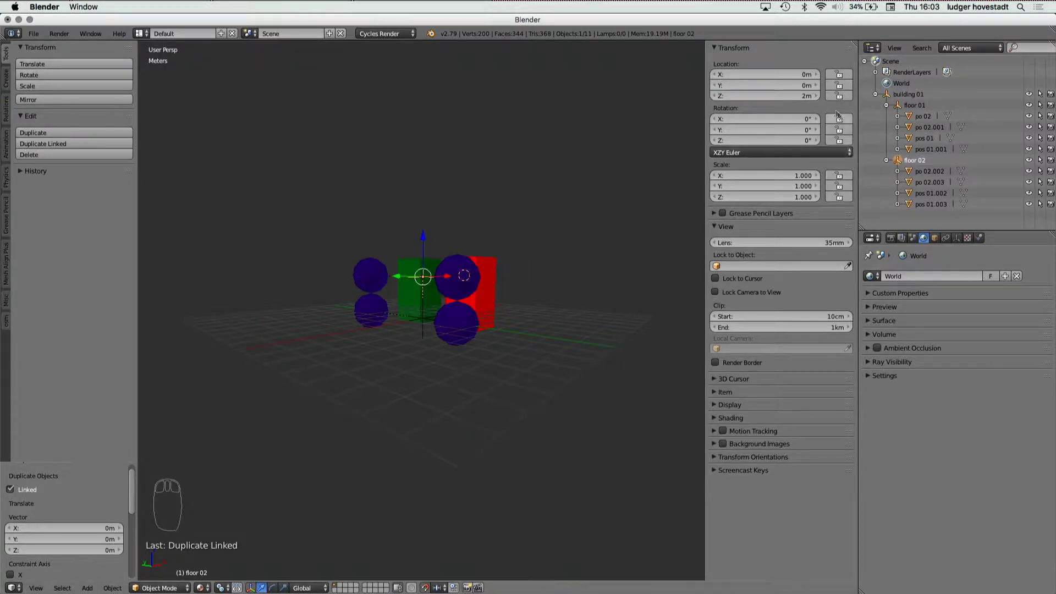
left_click_drag(804, 96, 382, 299)
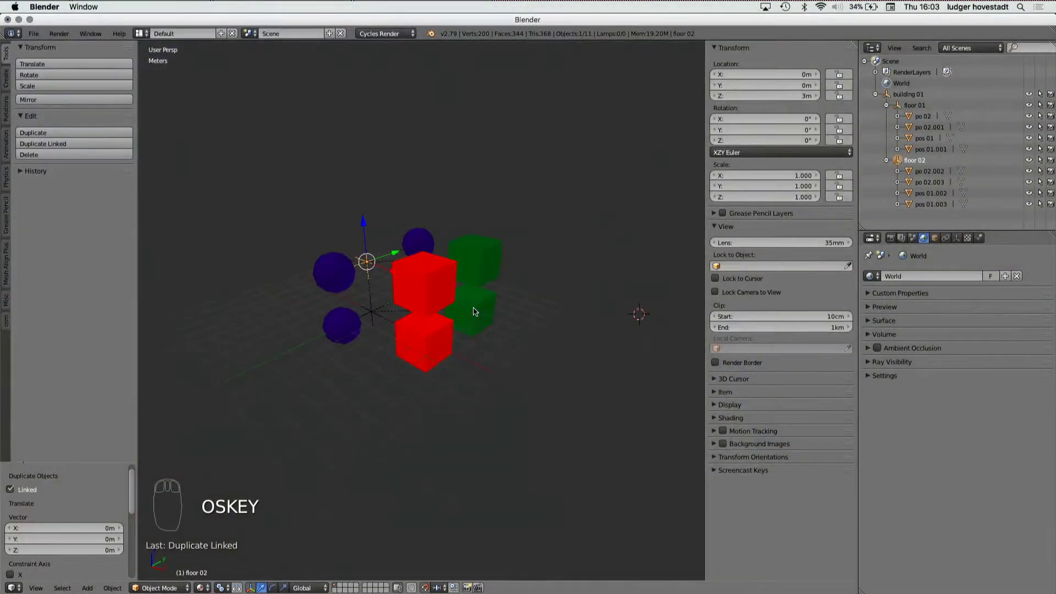
left_click_drag(424, 288, 424, 289)
Enter mesh editing on red cube pos 01.003, deselect its vertices and start a grab
key("super+Tab")
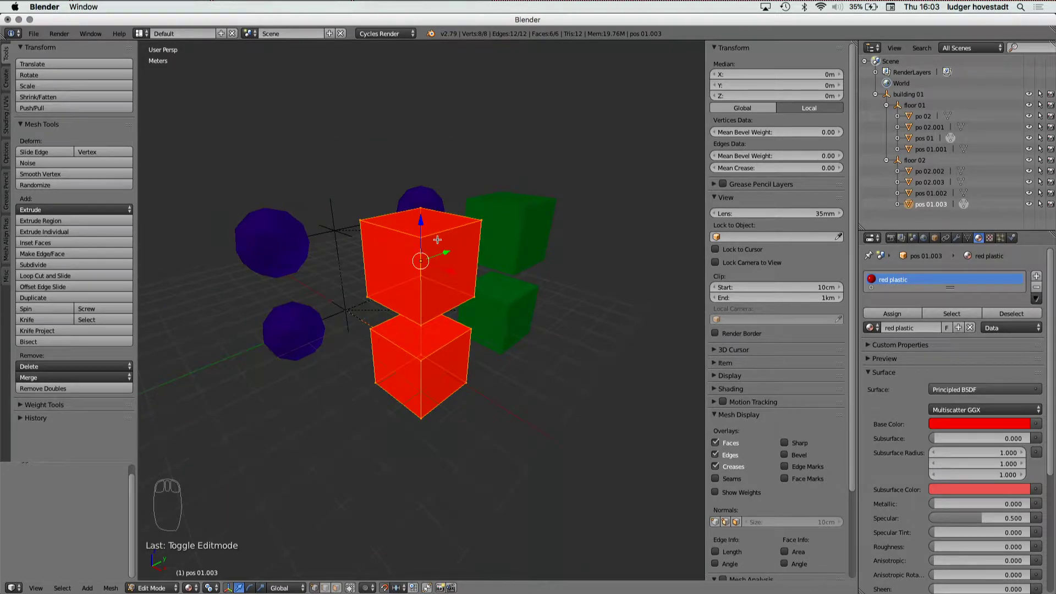
key("a")
key("g")
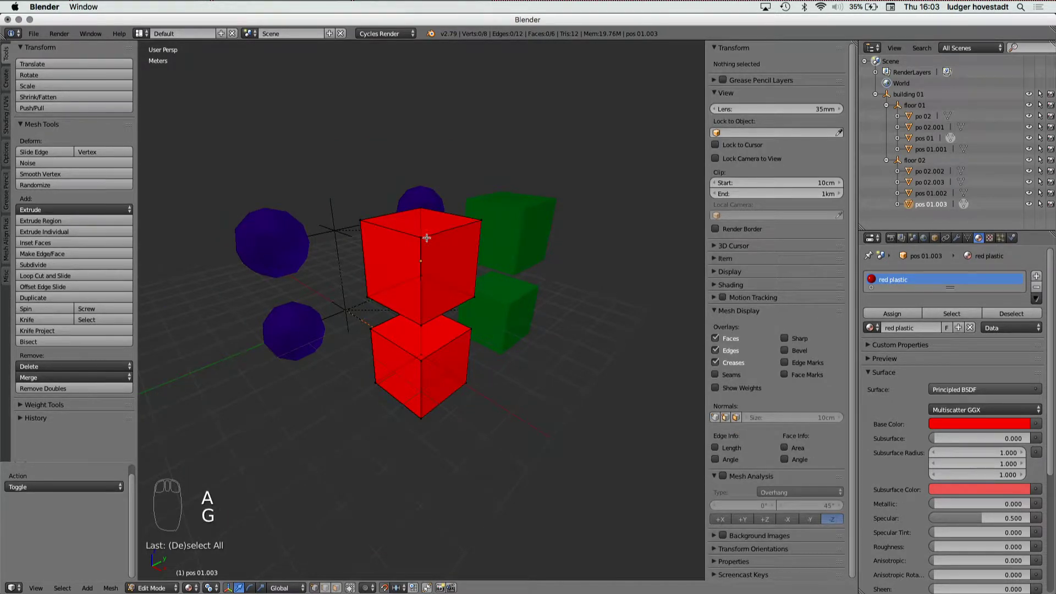
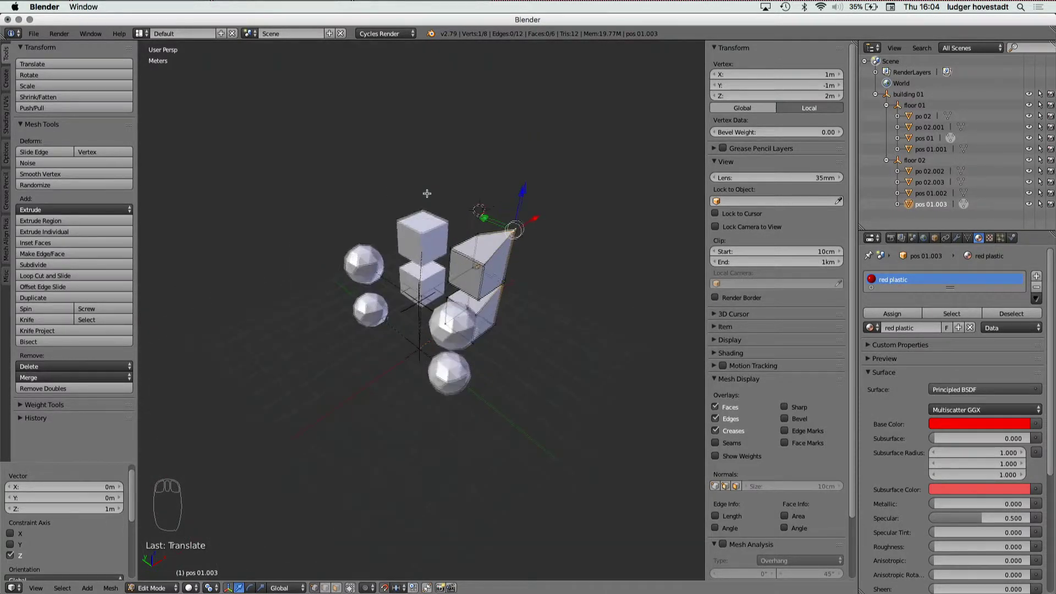
Leave Edit Mode with the red cube's top corner raised into a slanted point
key("Tab")
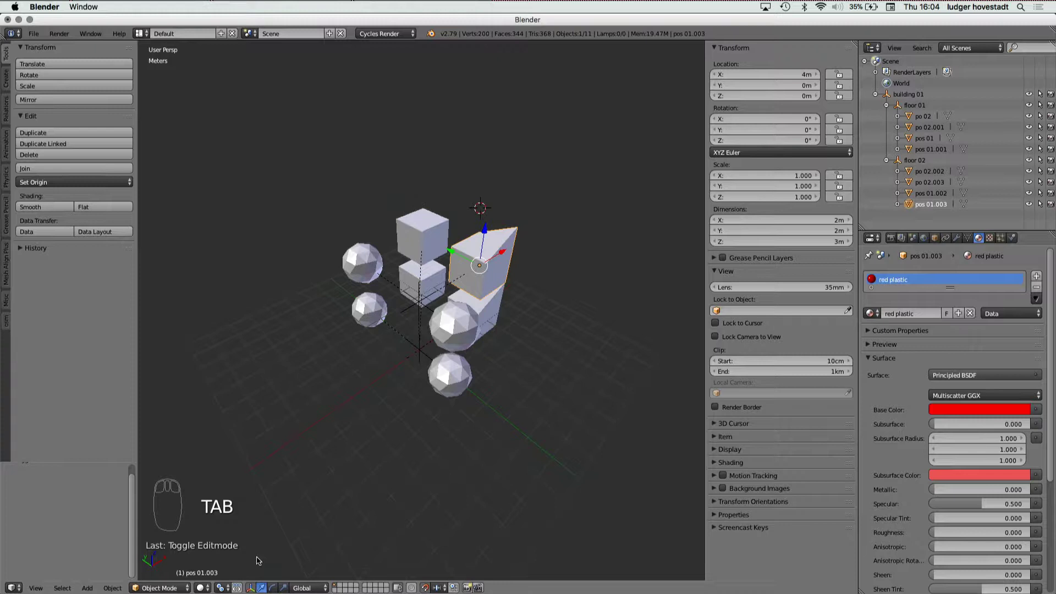
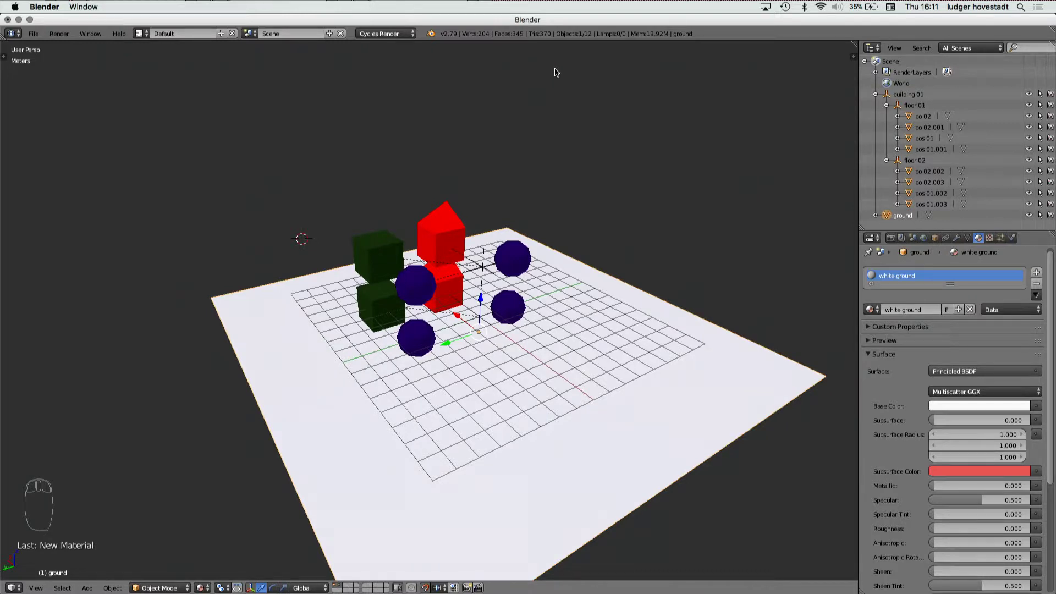
Add a camera, view the scene through it, then return to a zoomed-out perspective view
key("shift+a")
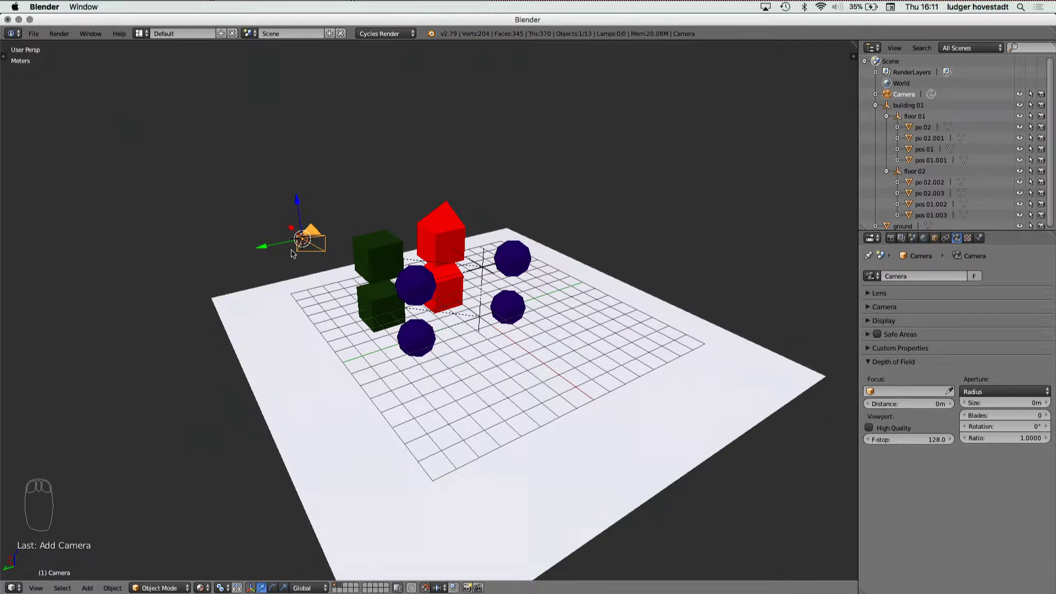
key("ctrl+alt+KP_0")
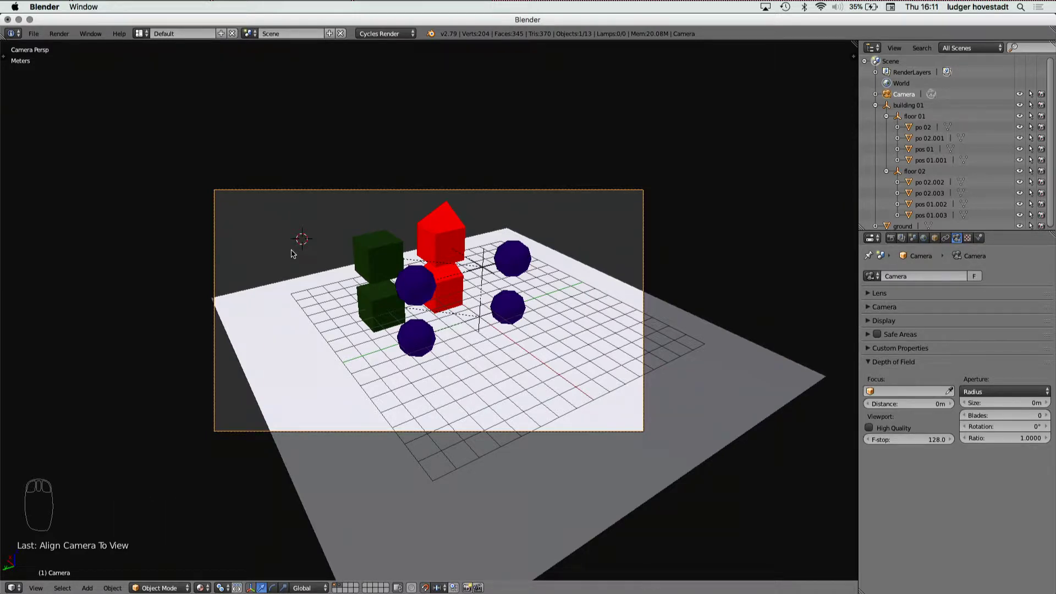
key("KP_0")
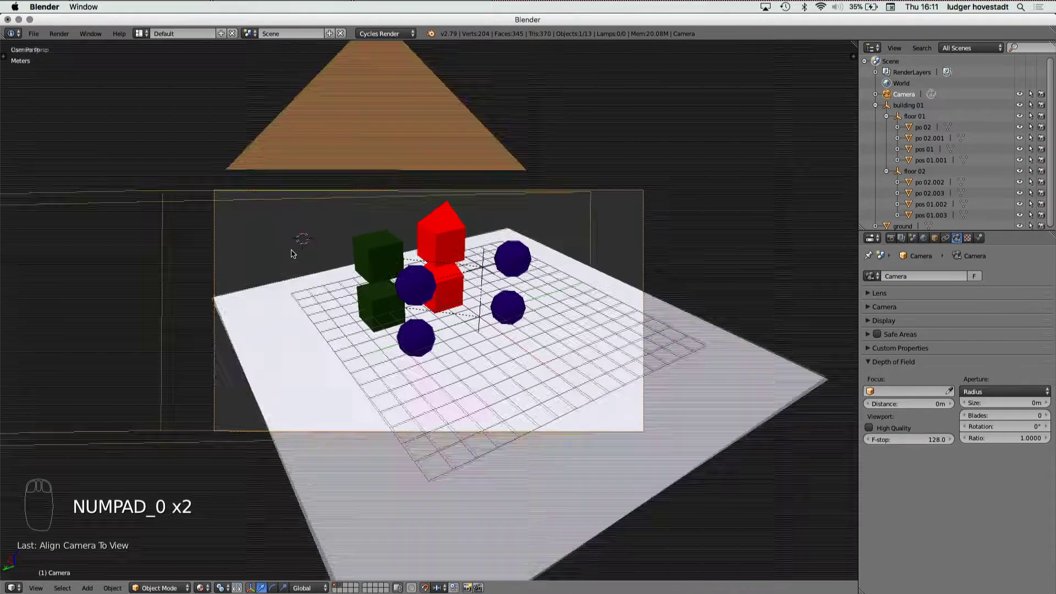
key("KP_0")
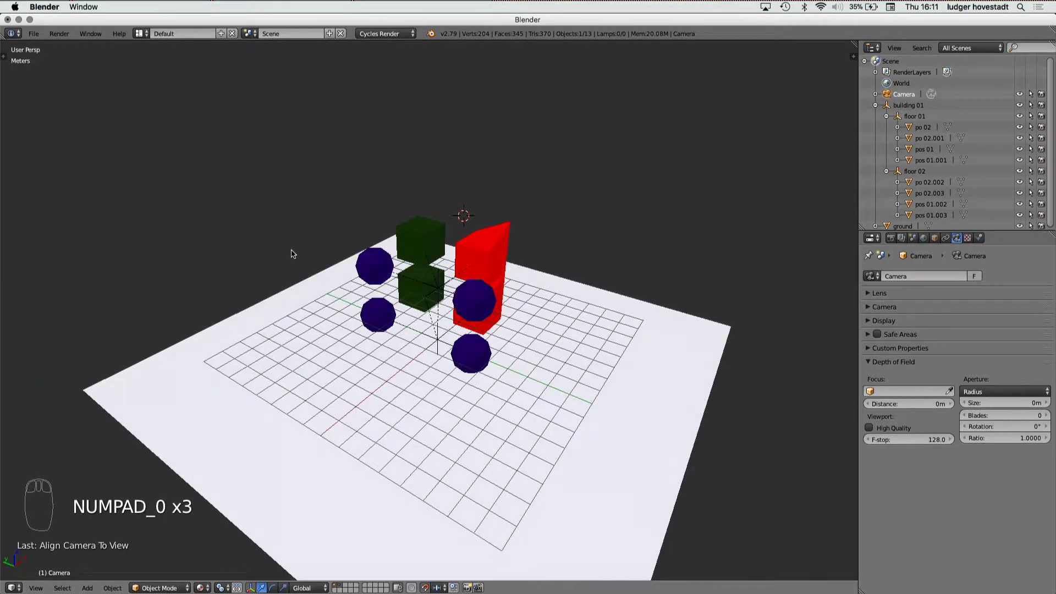
key("KP_0")
key("KP_0")
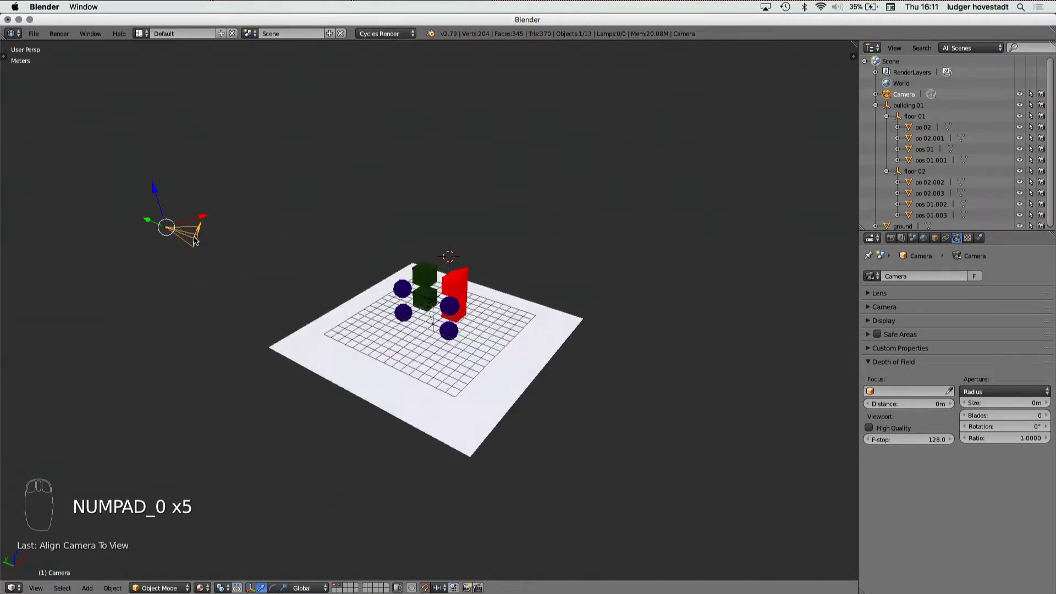
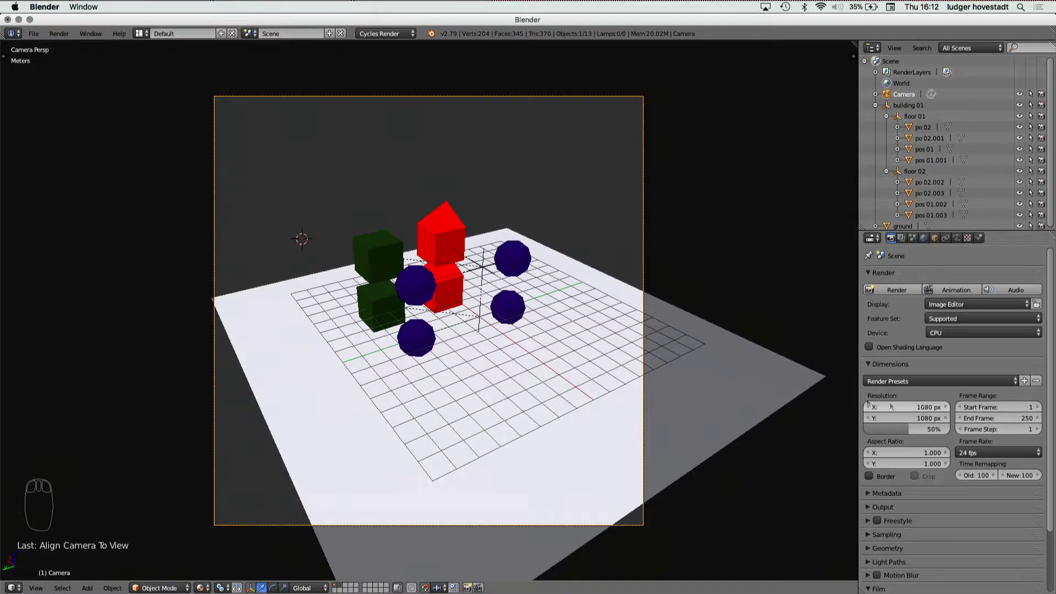
Lock the camera to the view and pull it closer so the buildings fill the frame
key("n")
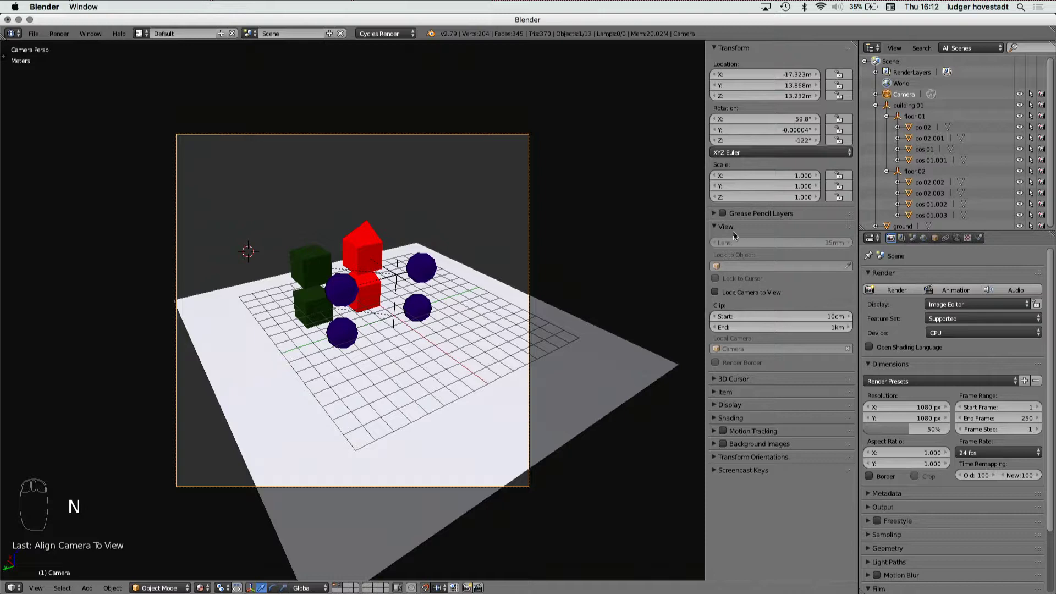
left_click_drag(715, 295, 371, 289)
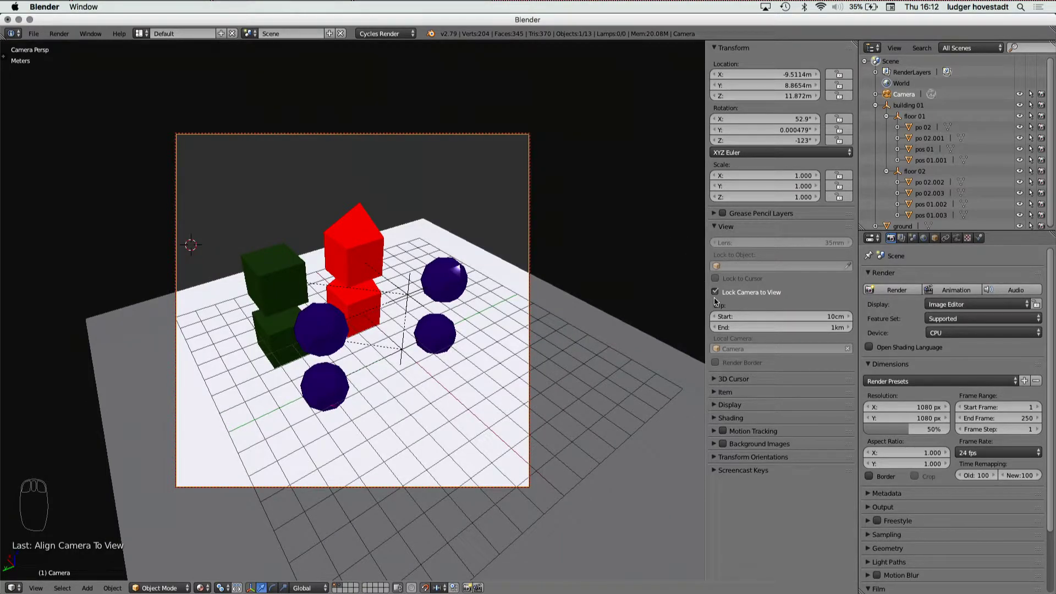
Add a second camera for side and top views, then look through the scene camera
left_click_drag(720, 295, 546, 340)
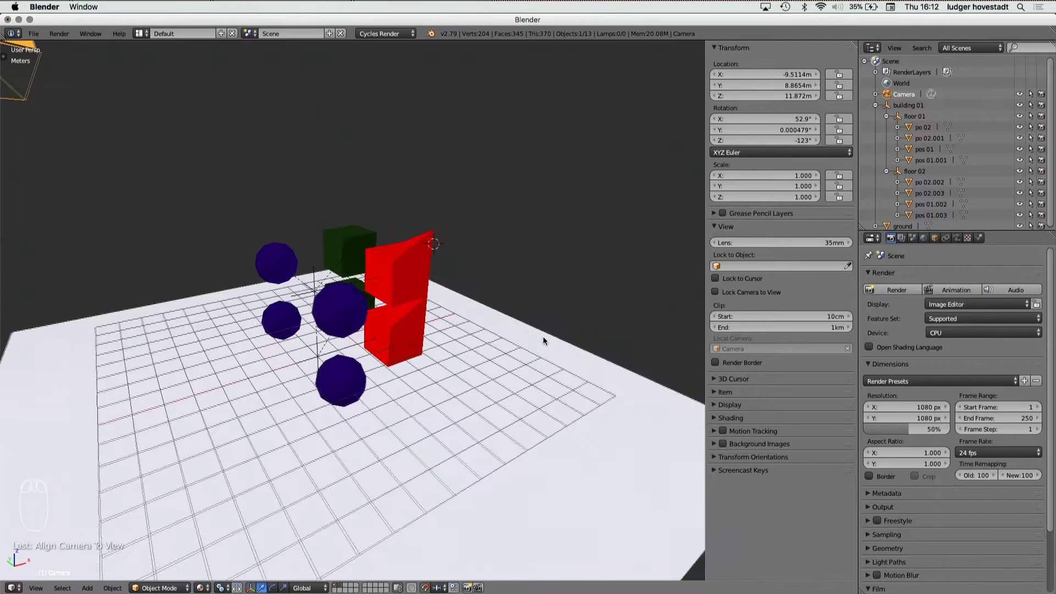
key("shift+a")
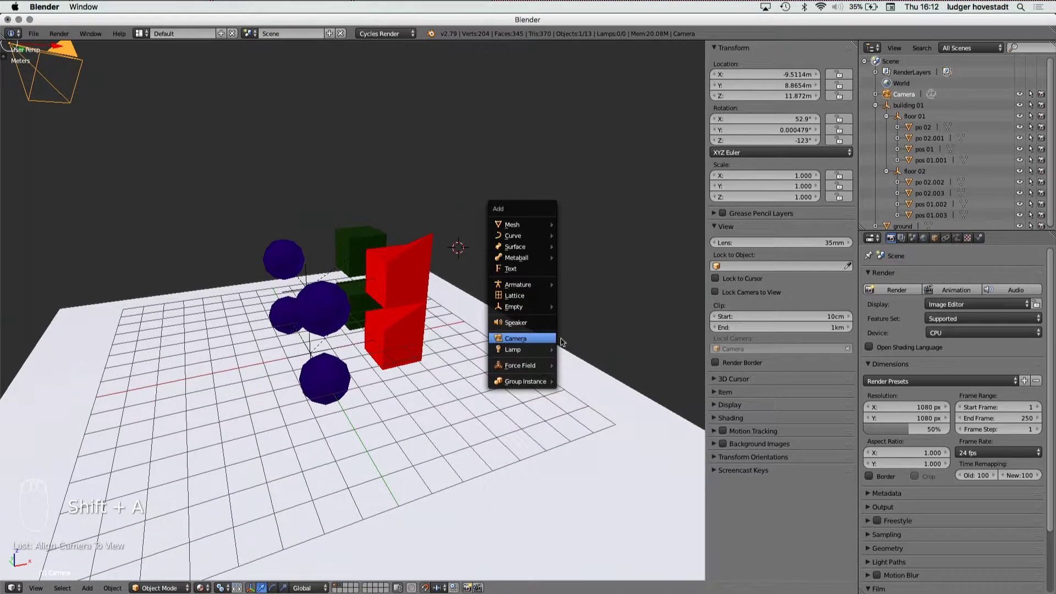
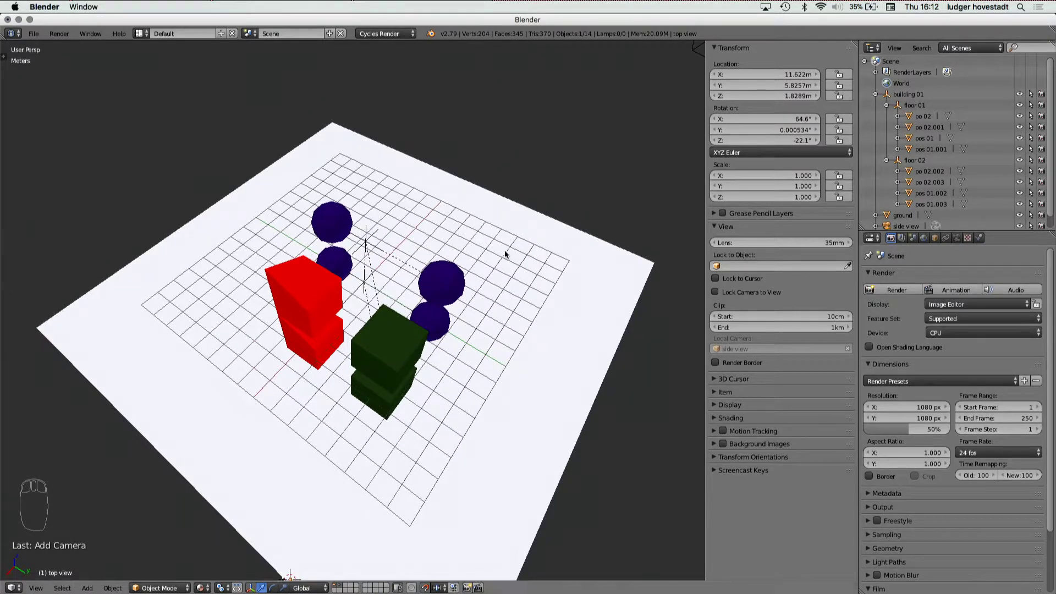
key("KP_0")
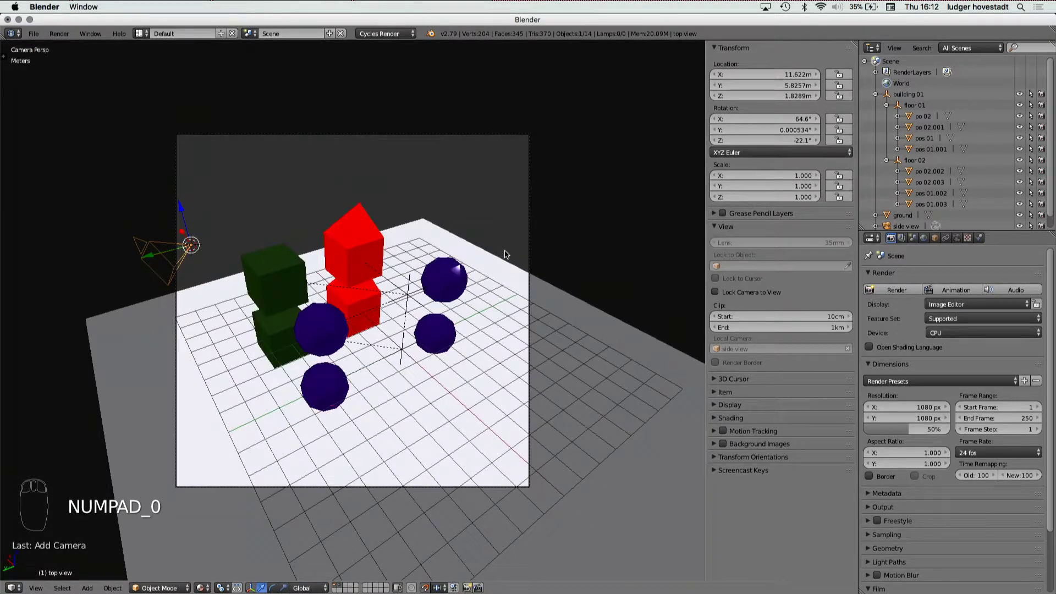
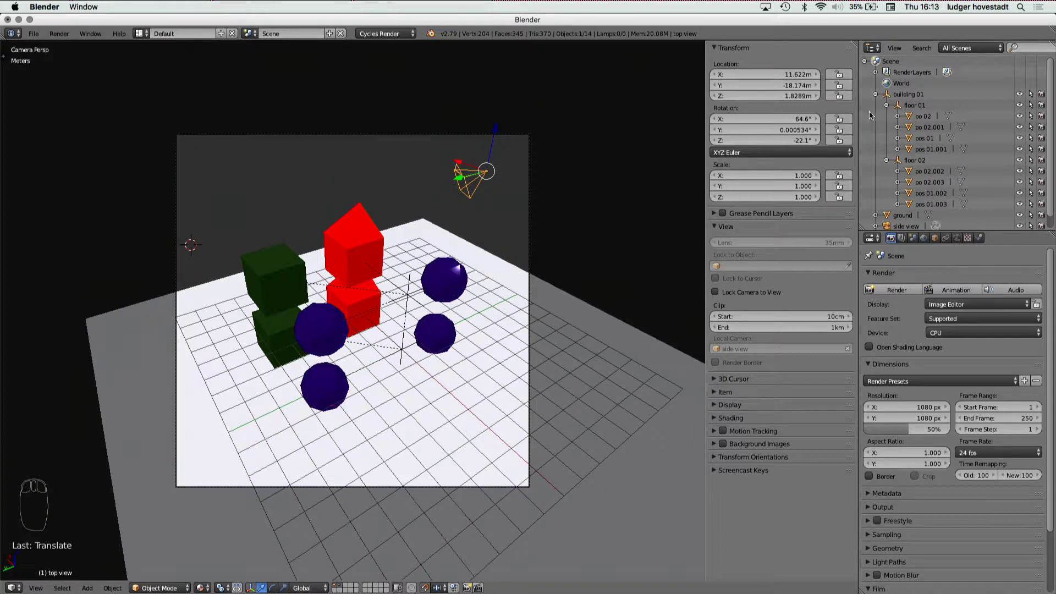
Collapse the floor groups and building 01 so the outline shows only top-level entries
left_click_drag(880, 100, 906, 111)
left_click_drag(904, 120, 942, 122)
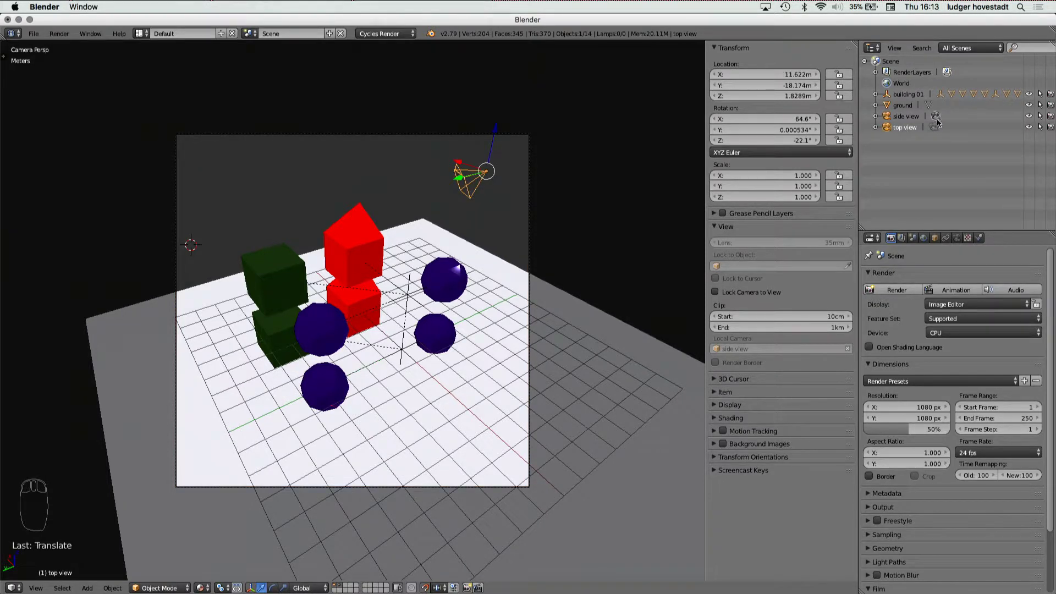
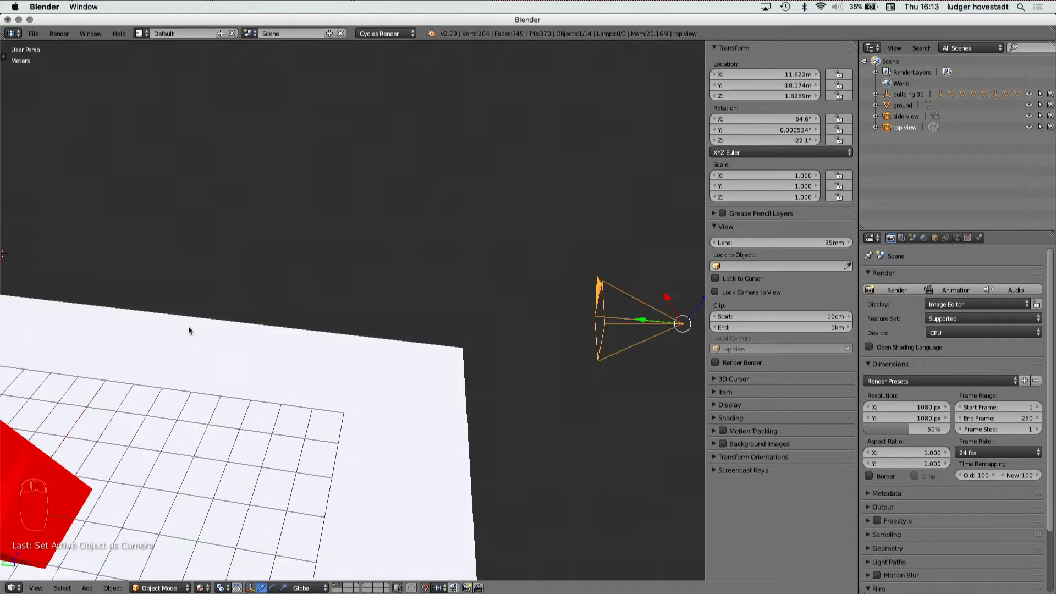
Place the top view camera above the buildings, check its shot, then pick the side view camera
key("KP_7")
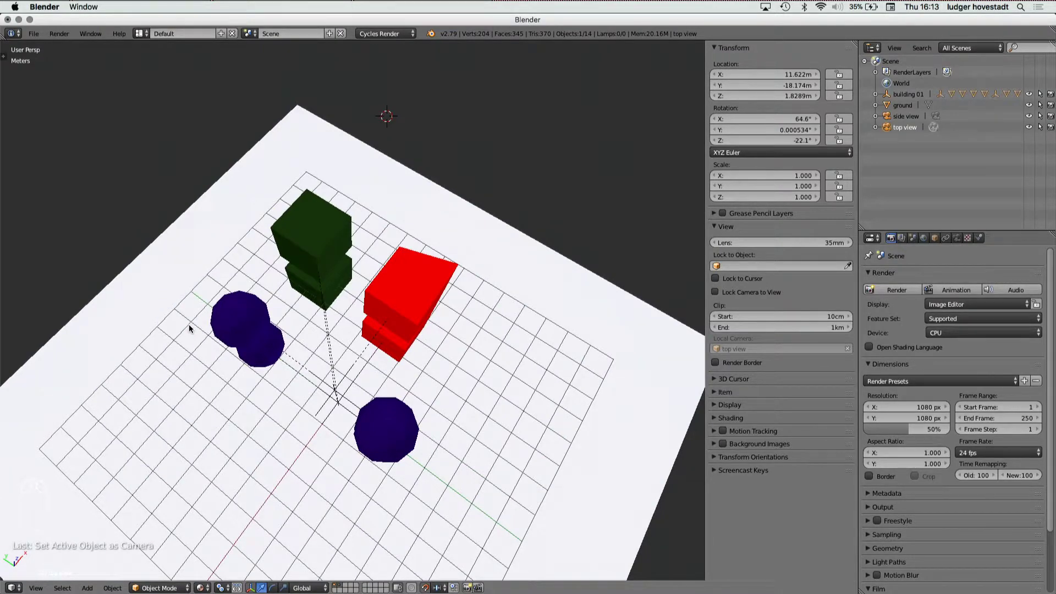
key("ctrl+alt+KP_0")
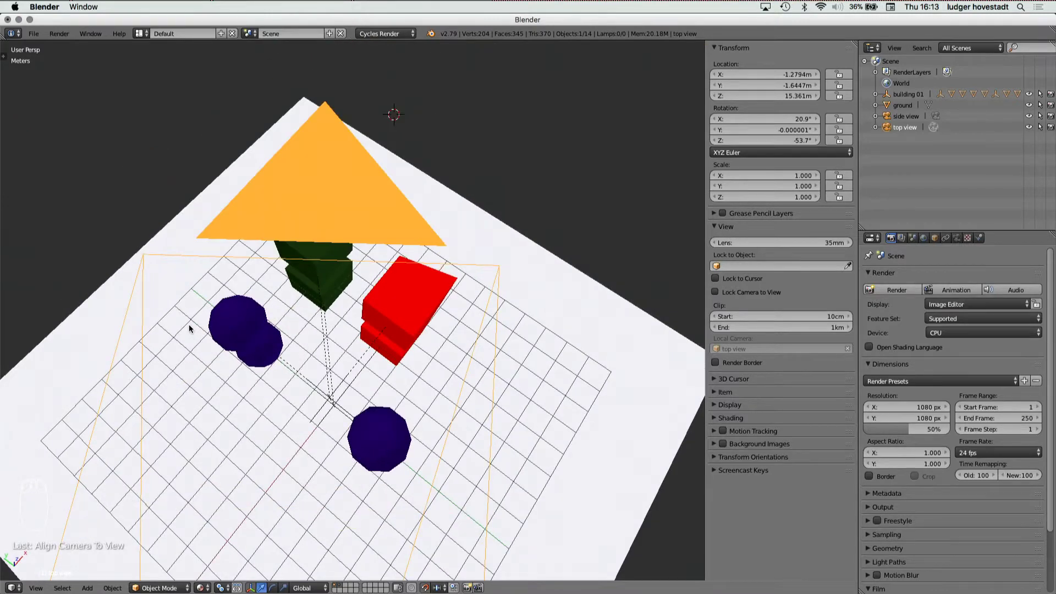
key("KP_0")
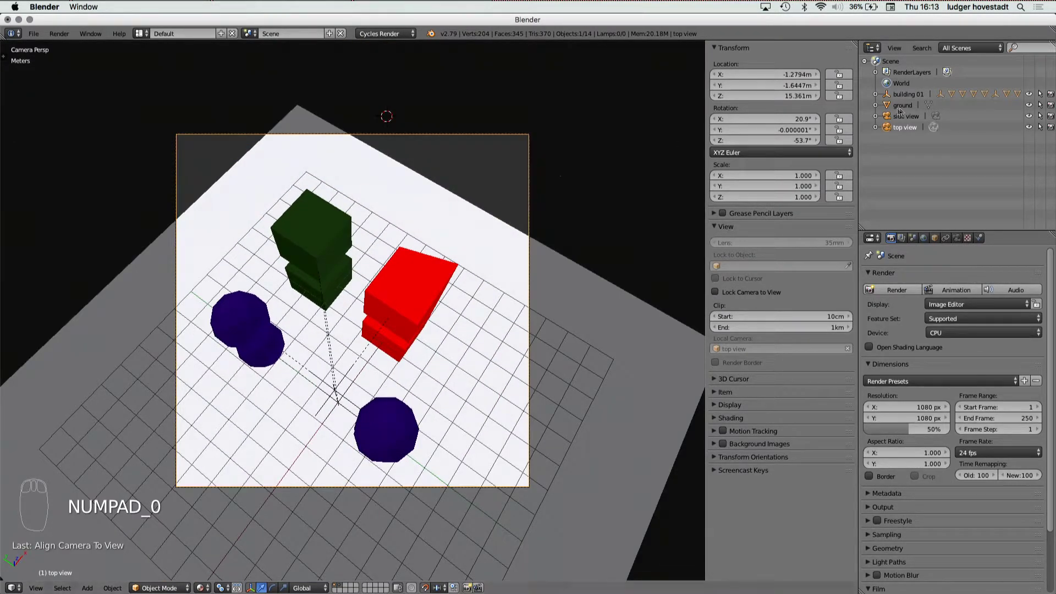
left_click_drag(891, 119, 891, 119)
key("ctrl+KP_0")
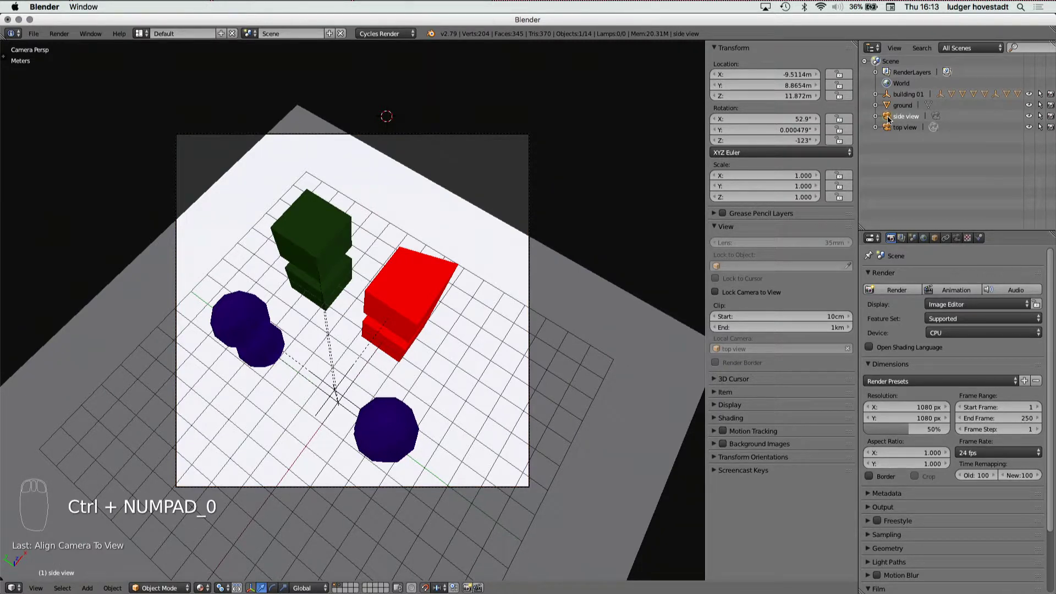
key("alt+KP_0")
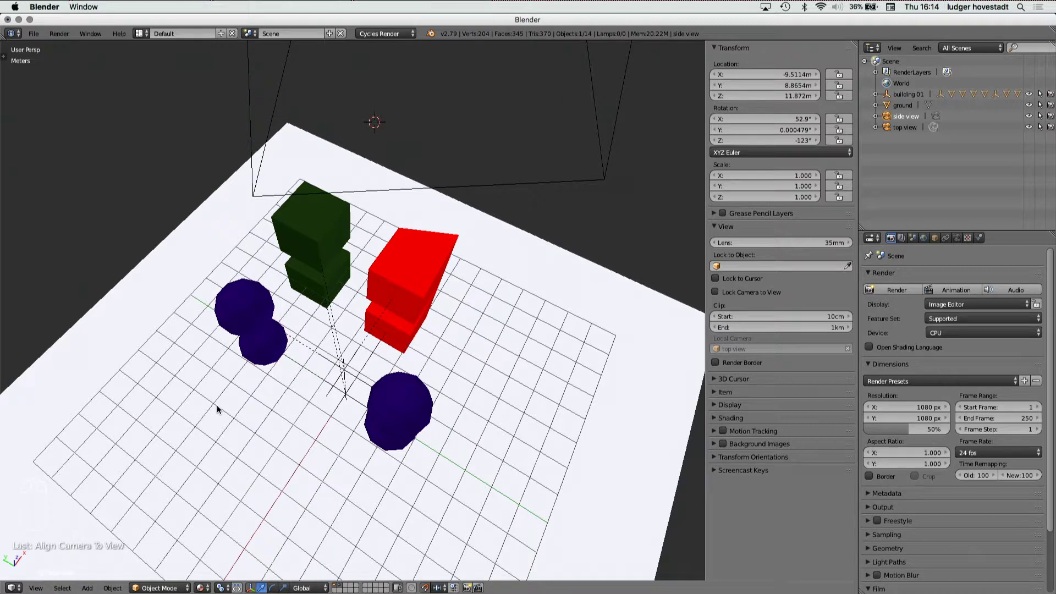
Make the side view camera active and look through it at the stacked buildings
key("super+KP_0")
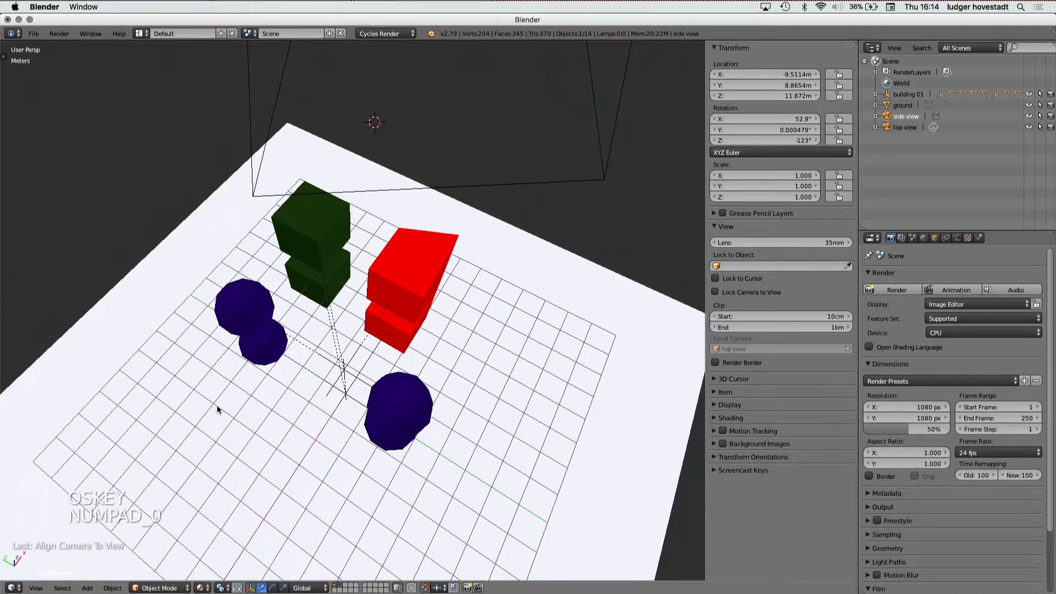
key("KP_0")
key("KP_0")
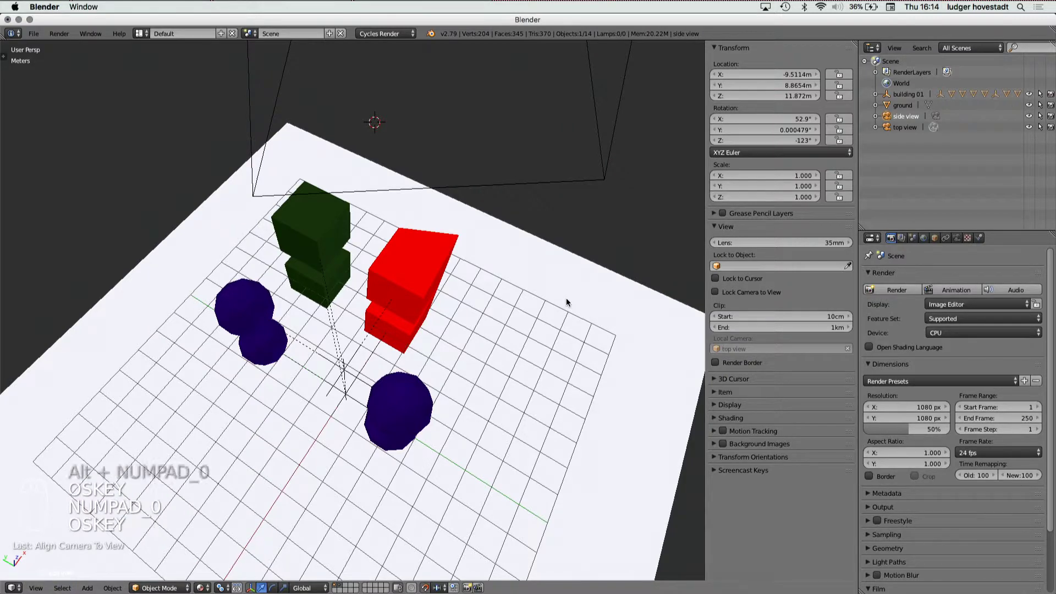
key("KP_0")
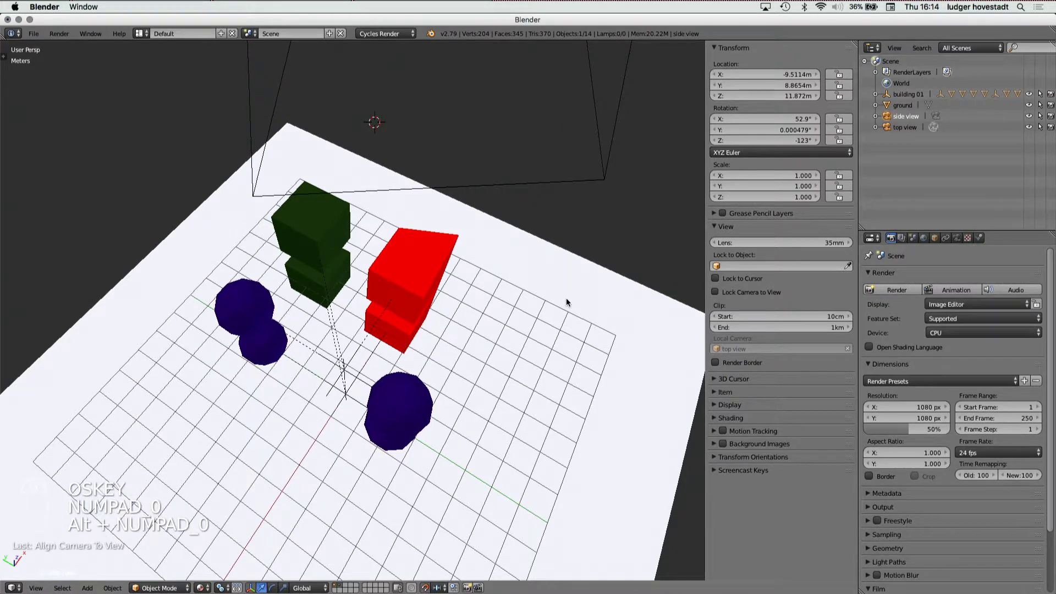
key("ctrl+KP_0")
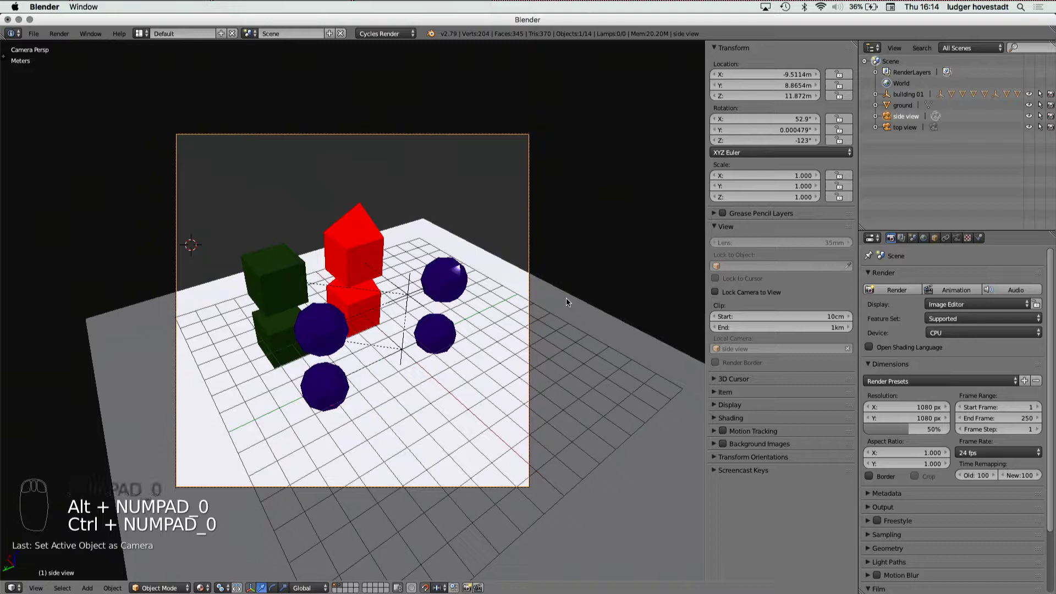
left_click_drag(905, 127, 834, 194)
key("ctrl+KP_0")
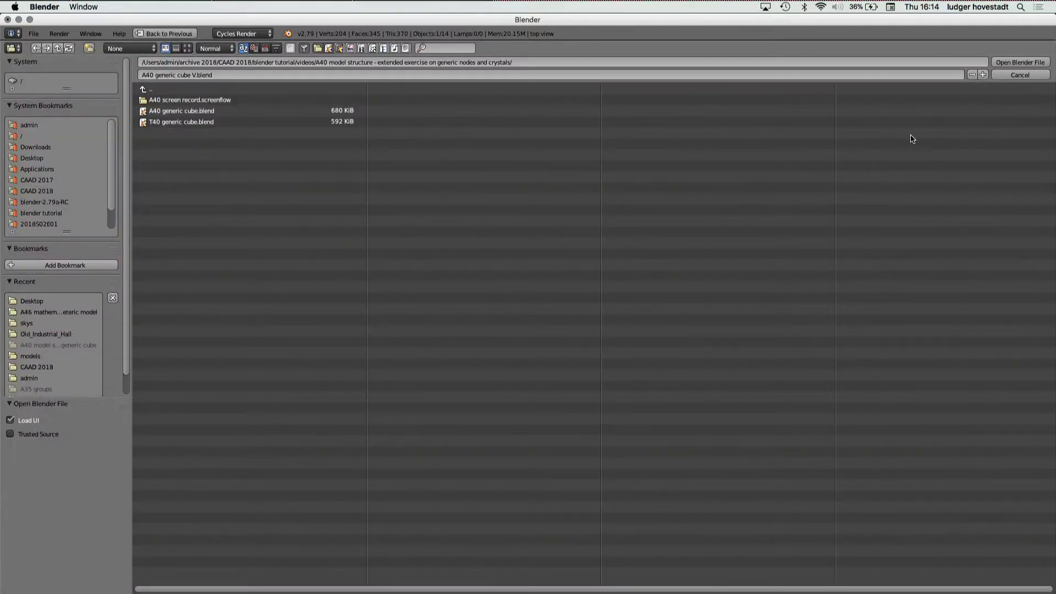
key("ctrl+o")
left_click_drag(1037, 81, 532, 305)
key("ctrl+KP_0")
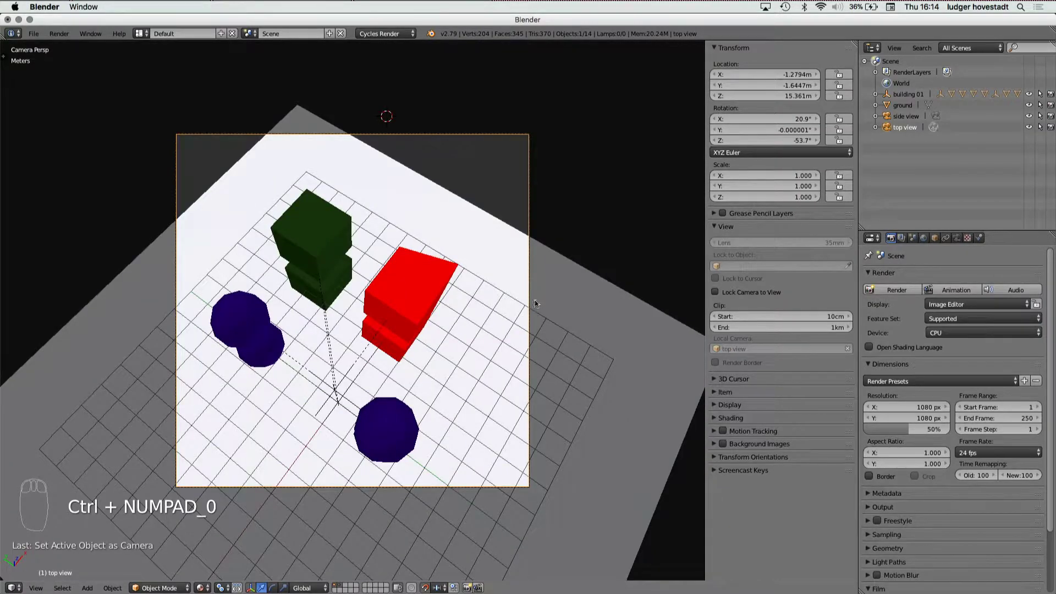
left_click_drag(890, 119, 516, 245)
key("ctrl+KP_0")
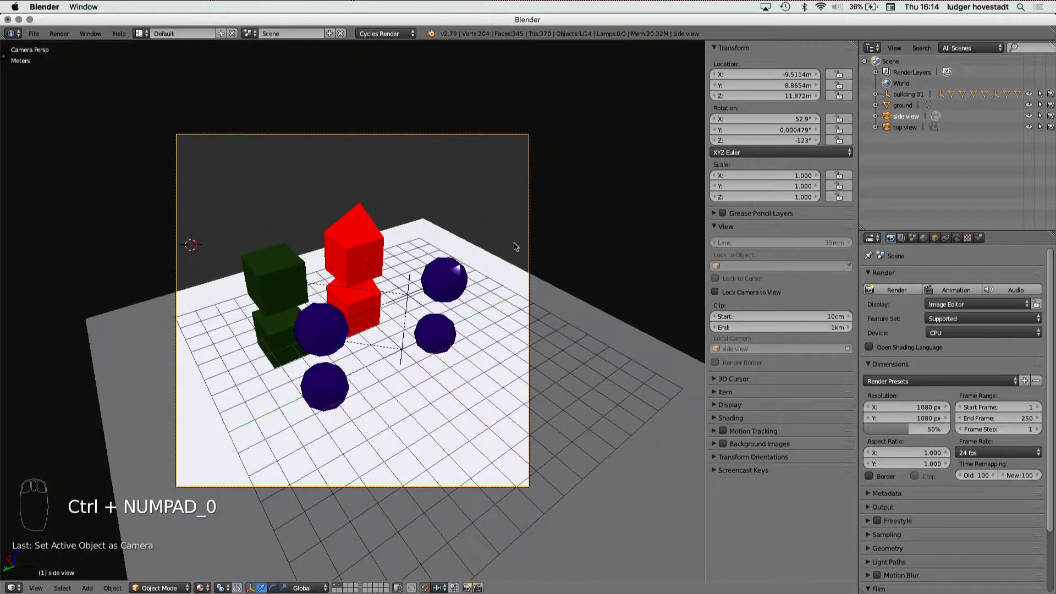
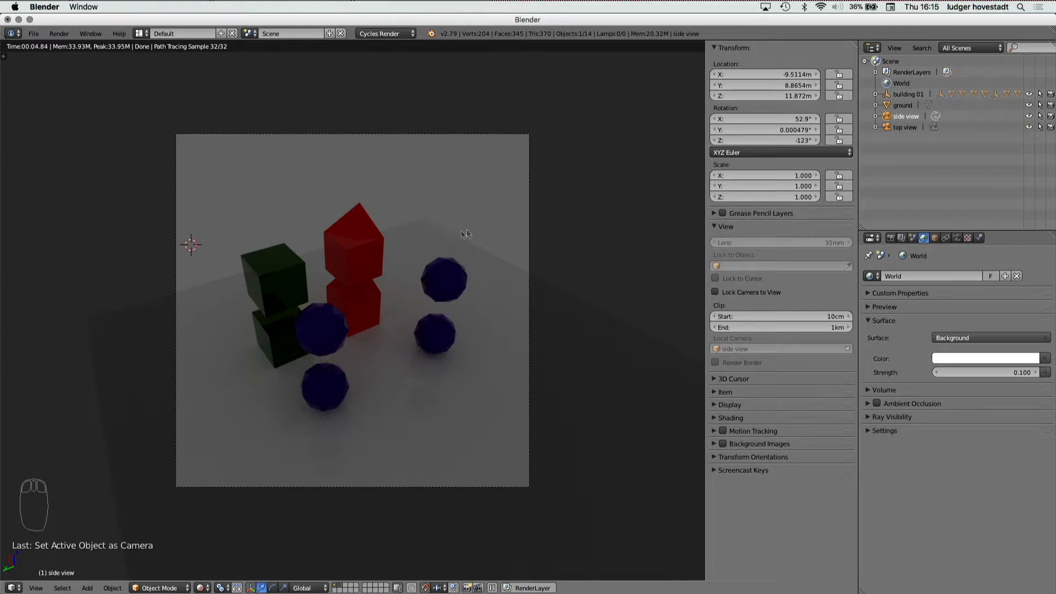
Add a Sun lamp and tilt its Y rotation to -20° to cast shadows on the ground
key("shift+a")
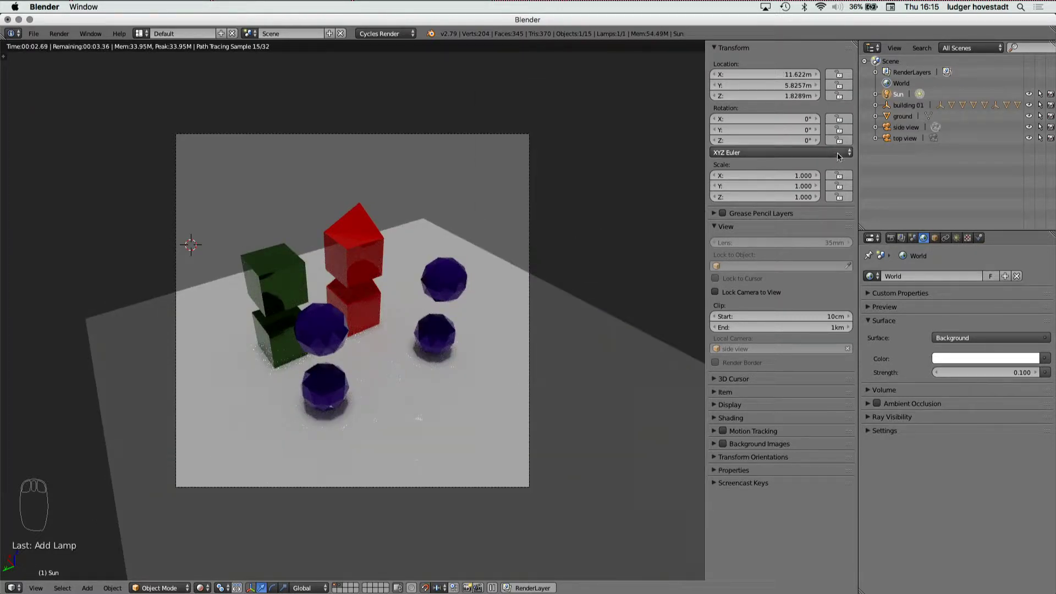
left_click_drag(810, 135, 809, 135)
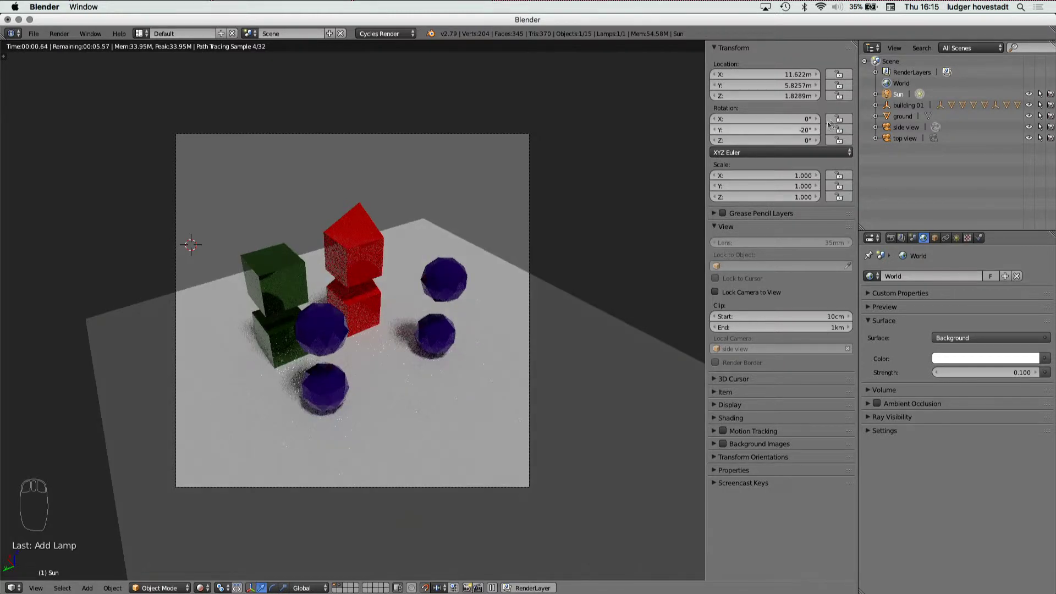